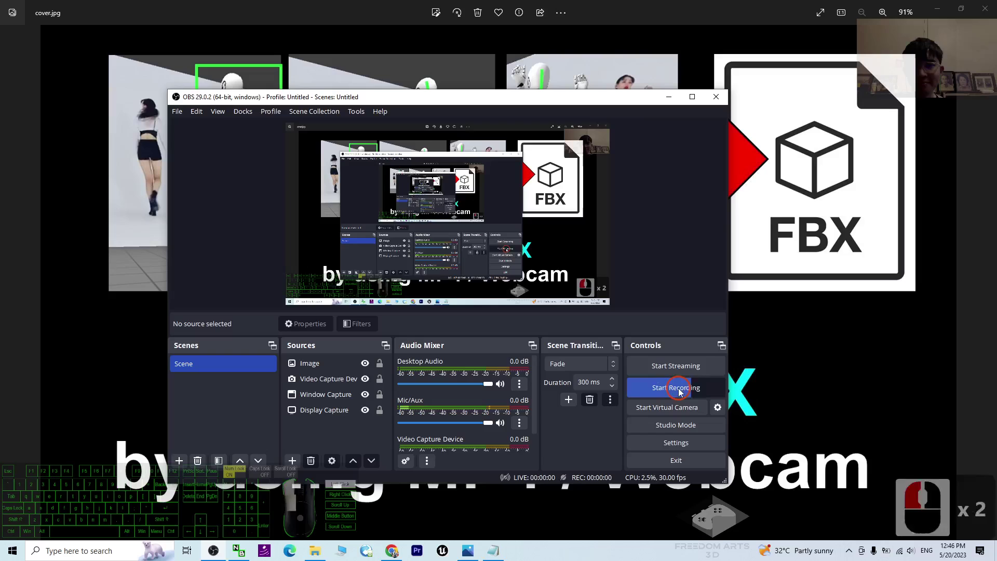
Start the OBS screen recording, reveal the DeepMotion cover image, then minimize Photos
{"action": "left_click", "coordinate": [680, 107]}
{"action": "left_click", "coordinate": [669, 132]}
{"action": "left_click_drag", "start_coordinate": [735, 238], "coordinate": [489, 416]}
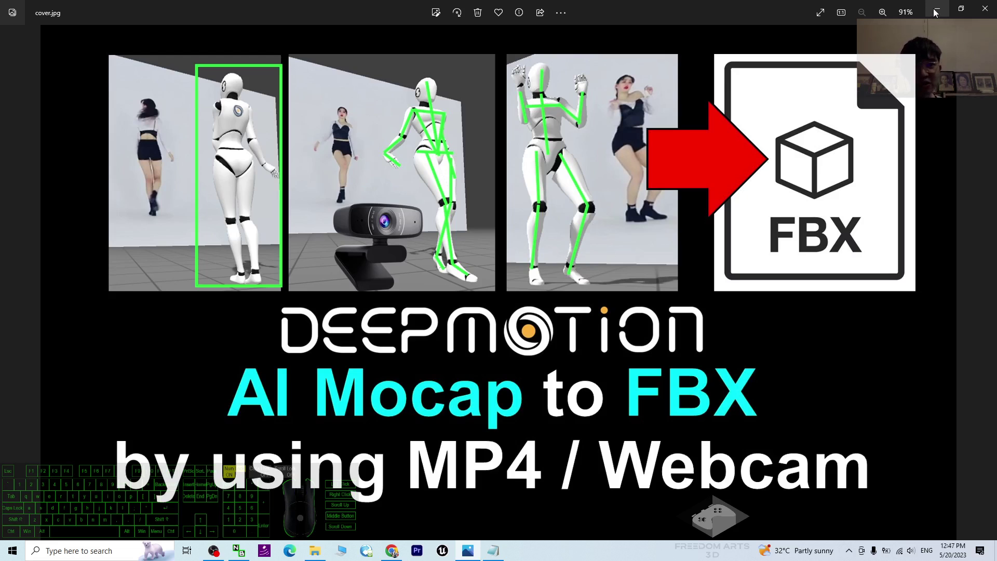
{"action": "left_click", "coordinate": [938, 11]}
Begin signing in to the DeepMotion portal and return to the desktop
{"action": "right_click", "coordinate": [928, 54]}
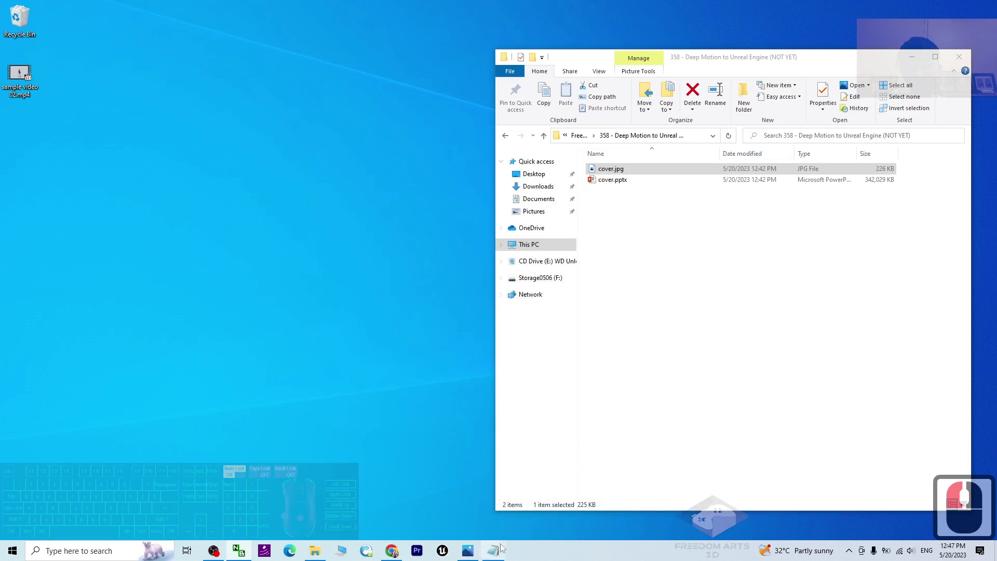
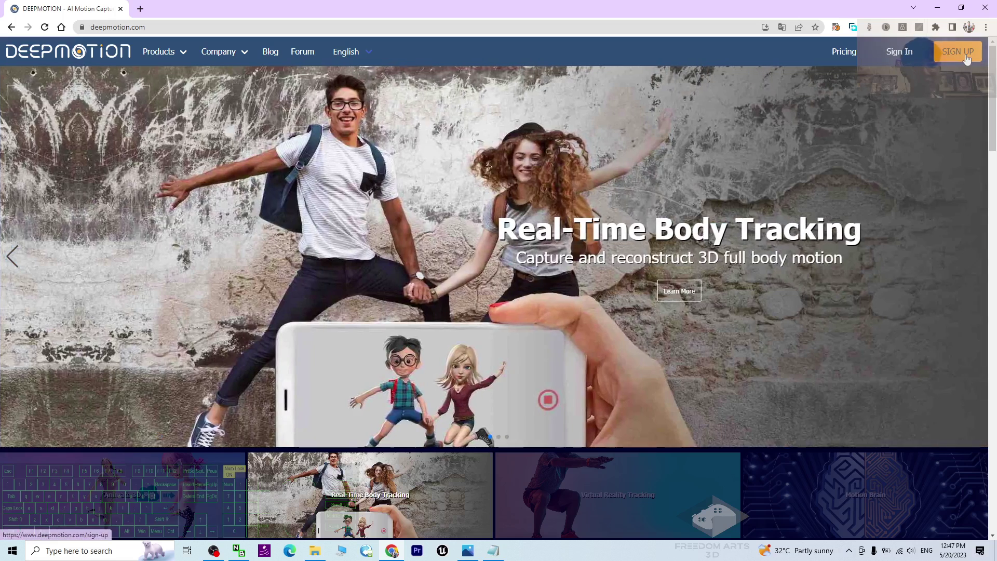
{"action": "left_click", "coordinate": [908, 65]}
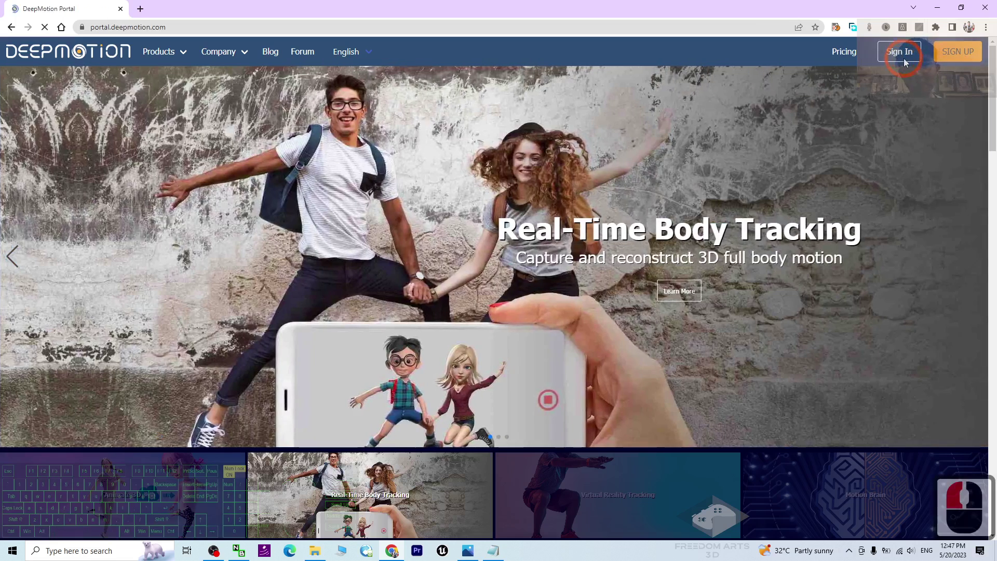
{"action": "left_click_drag", "start_coordinate": [757, 53], "coordinate": [946, 7]}
{"action": "left_click", "coordinate": [945, 8]}
Preview sample video 02.mp4 in Media Player Classic, then switch to the browser
{"action": "double_click", "coordinate": [22, 72]}
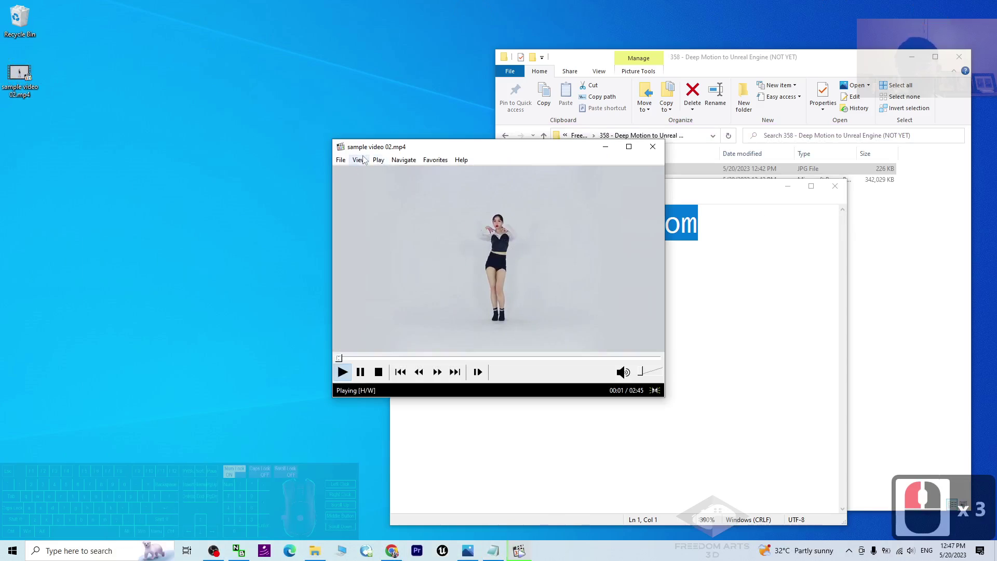
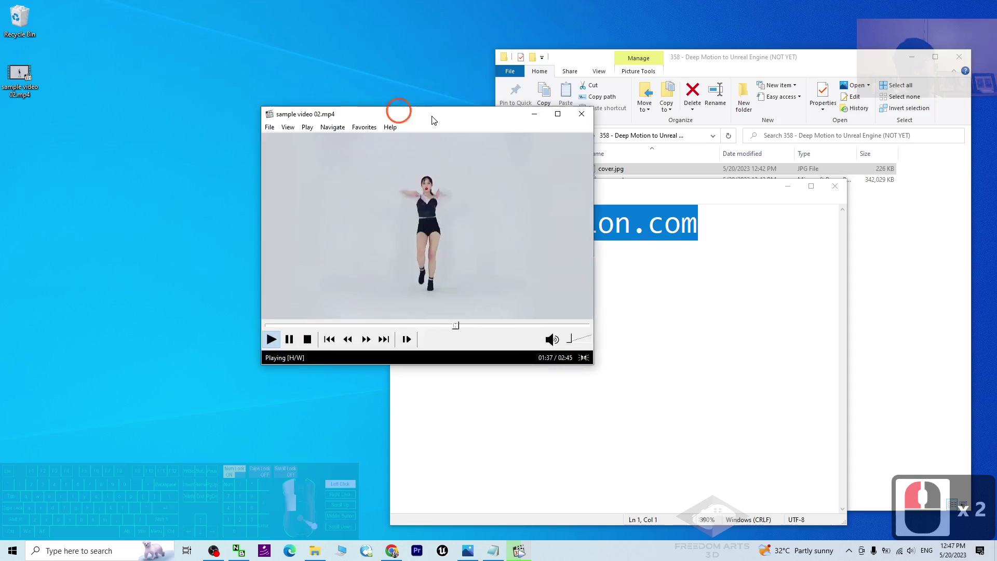
{"action": "right_click", "coordinate": [434, 134]}
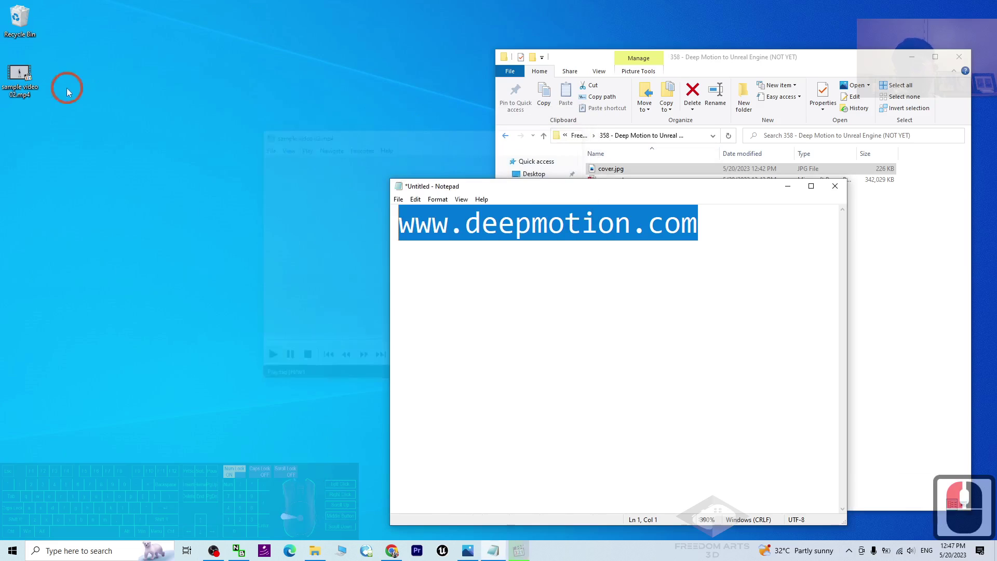
{"action": "left_click", "coordinate": [401, 551]}
Drop the dance video onto the Animate 3D dashboard to upload it
{"action": "left_click_drag", "start_coordinate": [506, 104], "coordinate": [430, 163]}
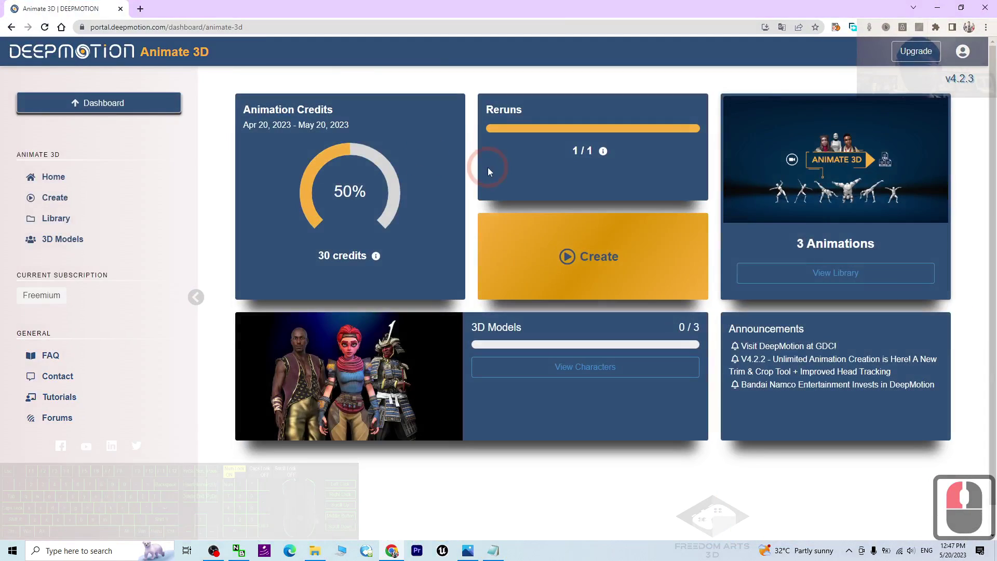
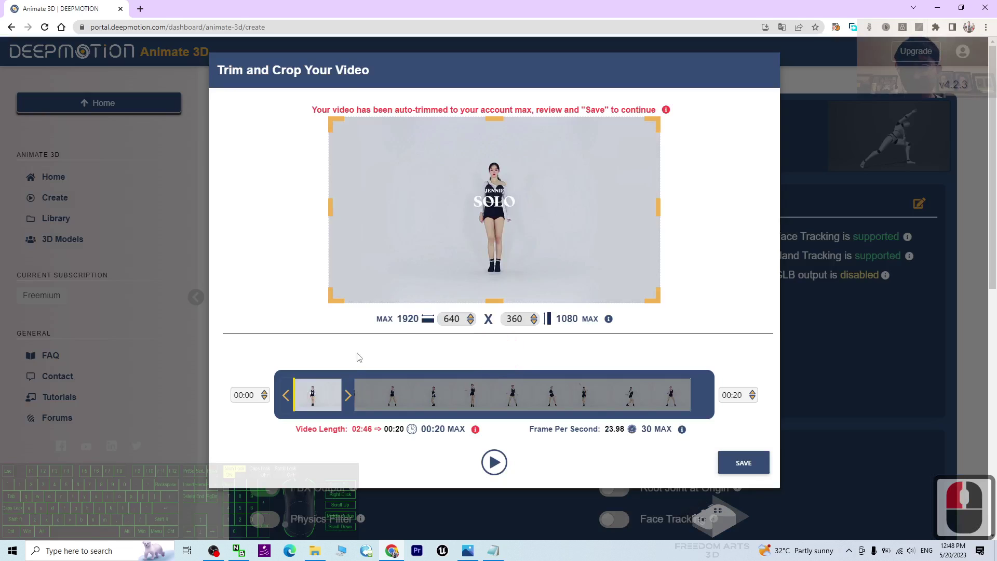
Move the 20-second trim window so it spans 00:31 to 00:51 of the dance
{"action": "left_click_drag", "start_coordinate": [337, 398], "coordinate": [427, 402]}
{"action": "left_click_drag", "start_coordinate": [428, 402], "coordinate": [412, 403]}
{"action": "left_click_drag", "start_coordinate": [411, 403], "coordinate": [718, 436]}
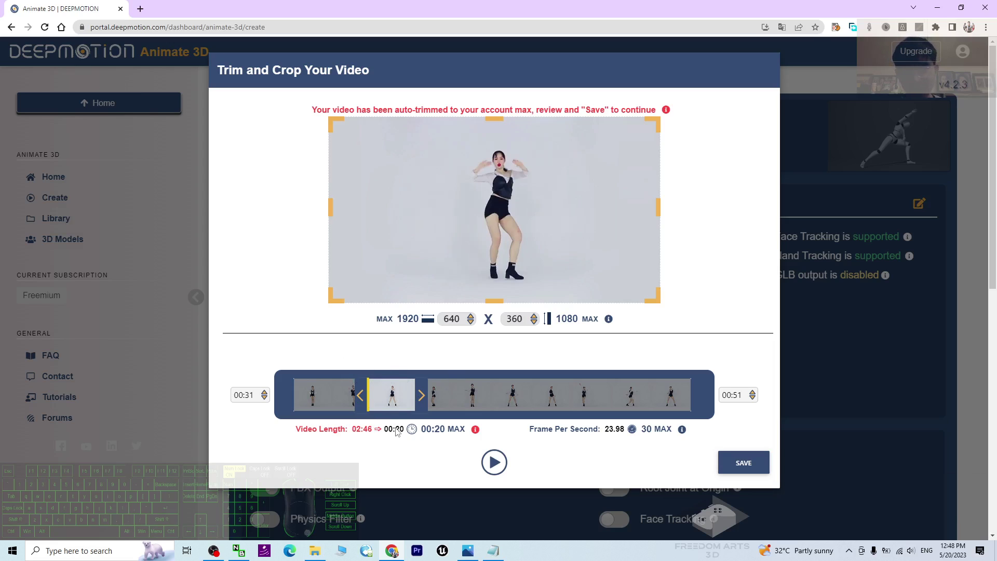
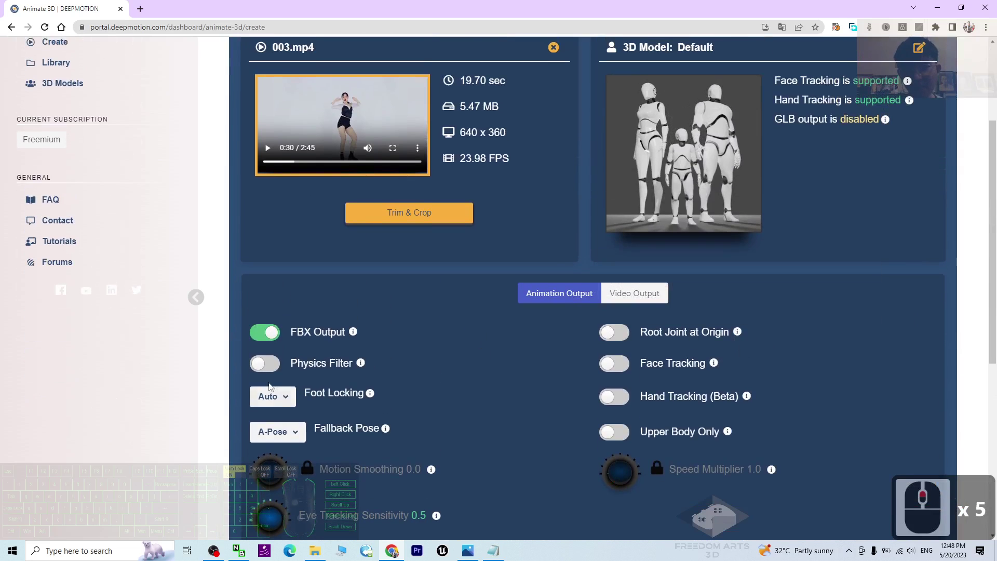
Switch on Hand Tracking (Beta) in the Animation Output settings for 003.mp4
{"action": "scroll", "scroll_direction": "down", "scroll_amount": 3}
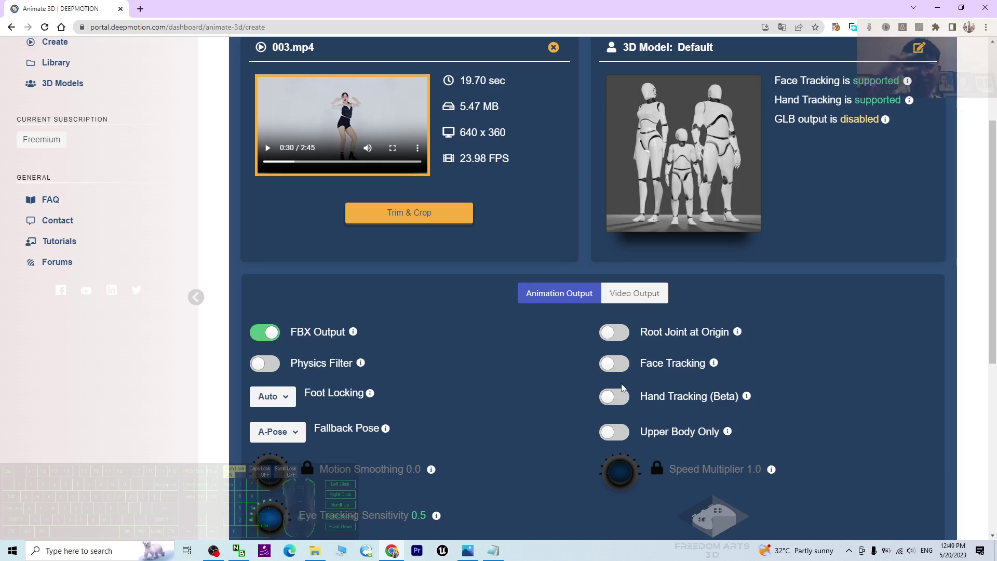
{"action": "left_click", "coordinate": [622, 408]}
{"action": "left_click_drag", "start_coordinate": [628, 406], "coordinate": [718, 371]}
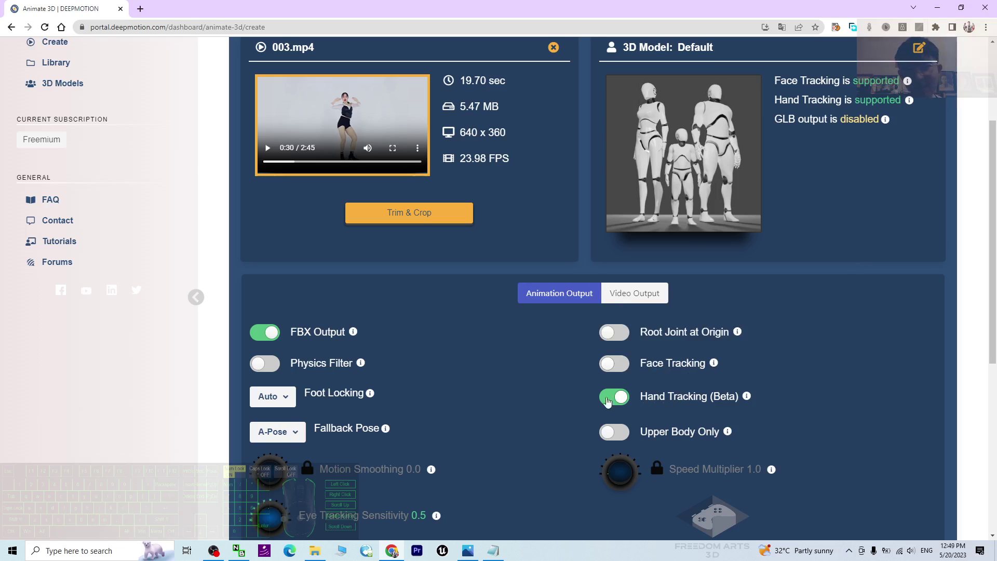
Start creating animation 003 with body and hand tracking, reaching the credit confirmation
{"action": "scroll", "scroll_direction": "down", "scroll_amount": 3}
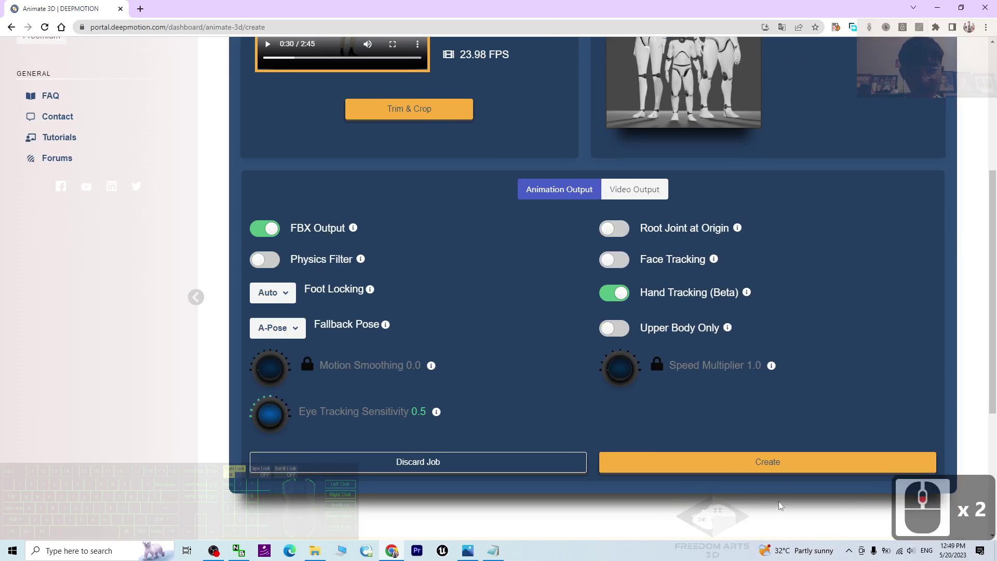
{"action": "left_click", "coordinate": [779, 474]}
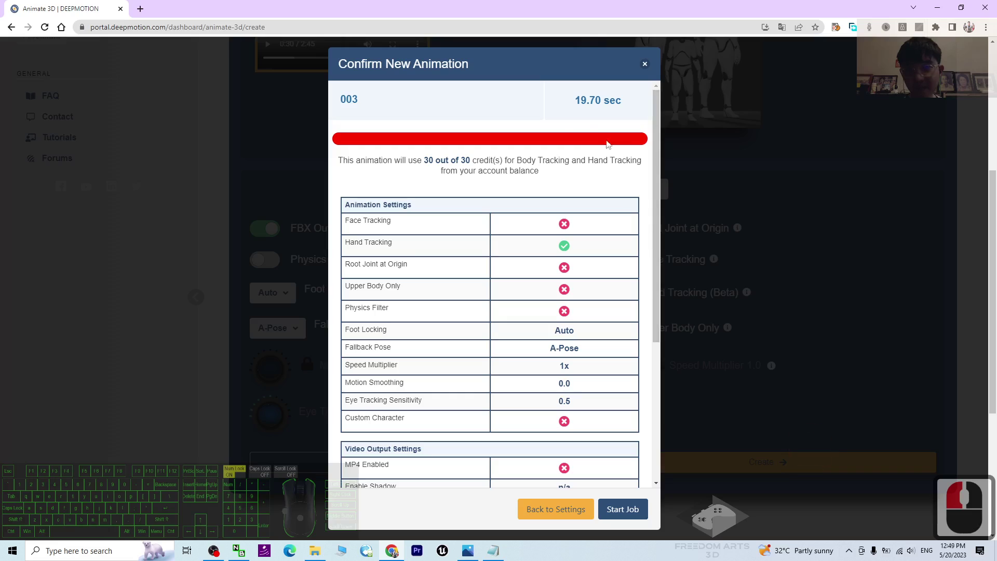
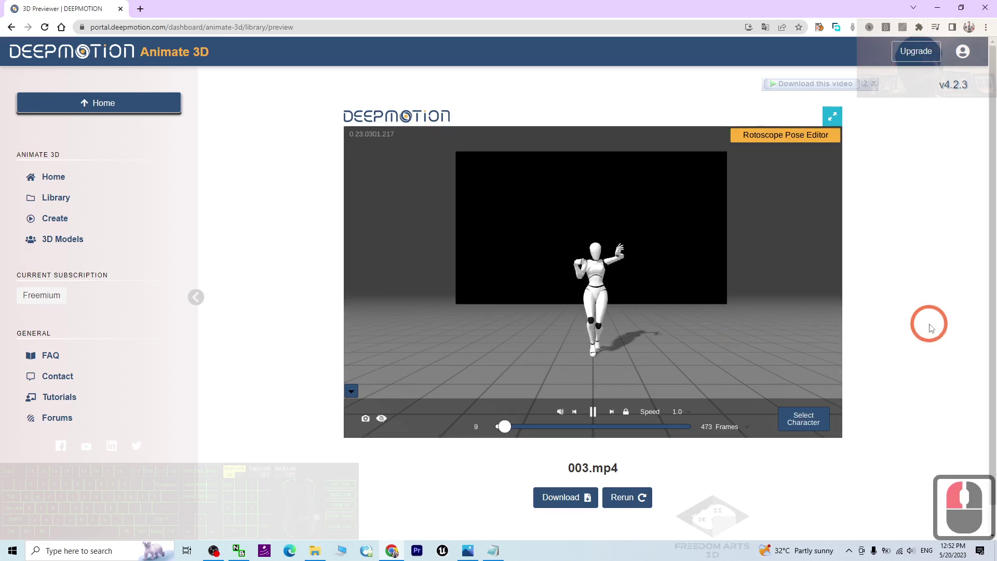
Orbit and zoom the 3D preview to watch the dancing character from another angle
{"action": "middle_click", "coordinate": [620, 281]}
{"action": "scroll", "scroll_direction": "down", "scroll_amount": 3}
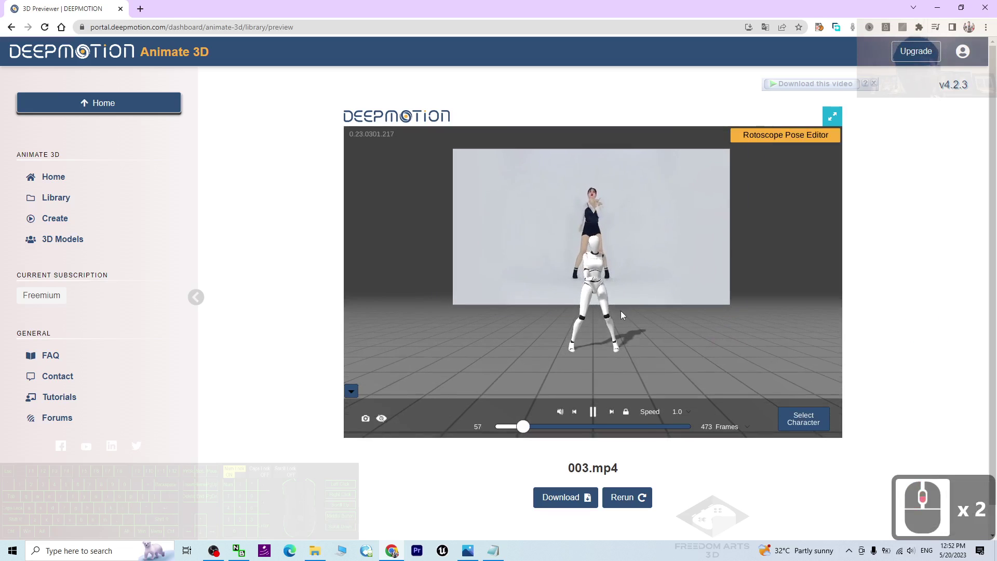
{"action": "left_click_drag", "start_coordinate": [648, 312], "coordinate": [657, 296]}
{"action": "left_click", "coordinate": [658, 296]}
{"action": "left_click_drag", "start_coordinate": [671, 275], "coordinate": [640, 269]}
{"action": "left_click_drag", "start_coordinate": [640, 269], "coordinate": [629, 283]}
{"action": "scroll", "scroll_direction": "down", "scroll_amount": 3}
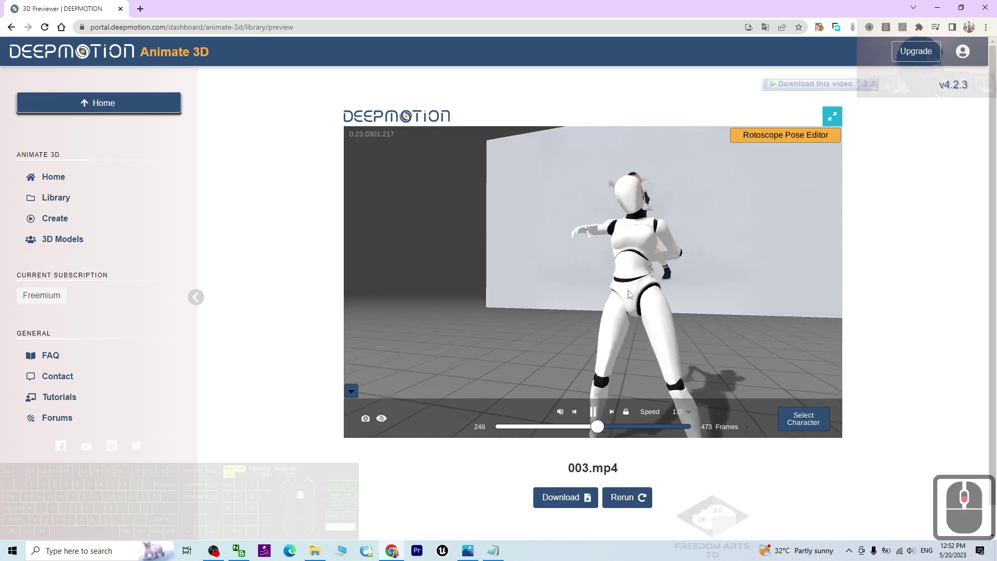
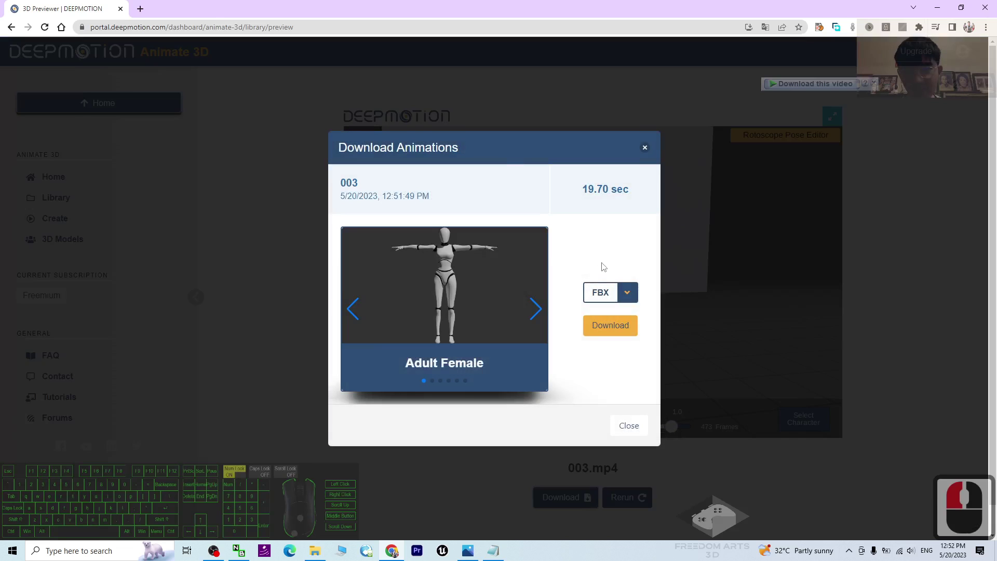
Download the Adult Female animation as FBX, dismissing the Internet Download Manager tip
{"action": "left_click", "coordinate": [543, 321]}
{"action": "left_click", "coordinate": [360, 325]}
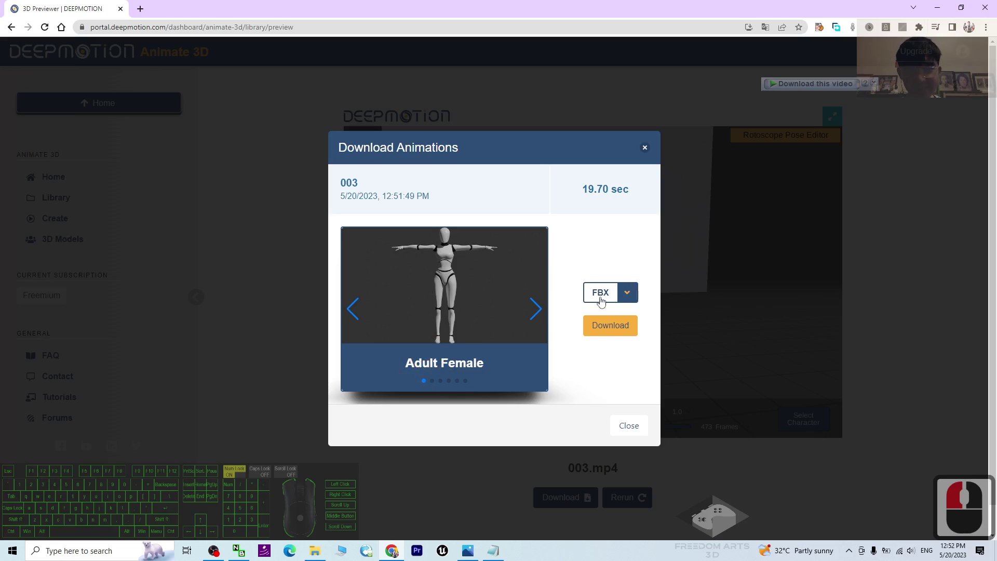
{"action": "left_click", "coordinate": [614, 330]}
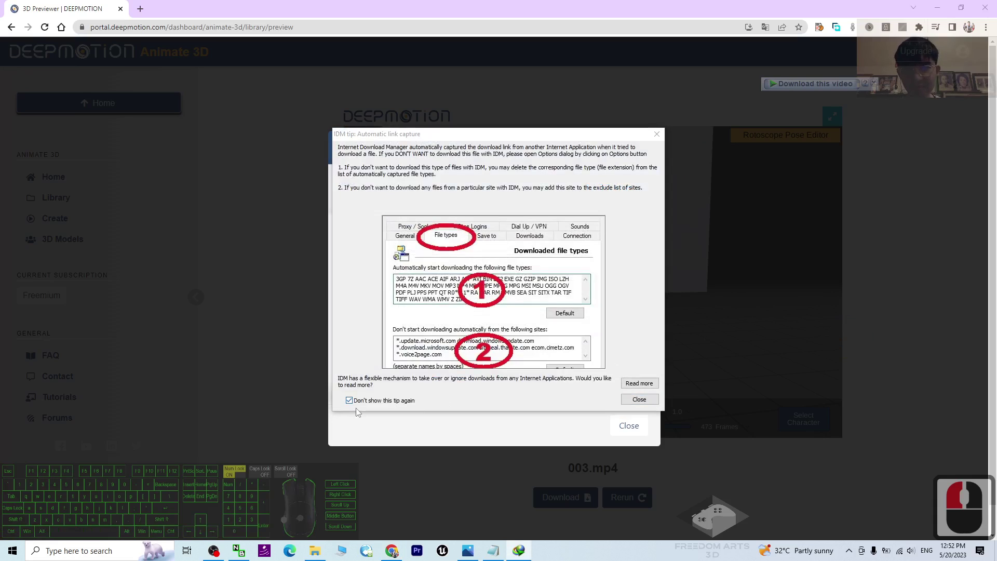
{"action": "left_click", "coordinate": [355, 402]}
{"action": "left_click", "coordinate": [657, 399]}
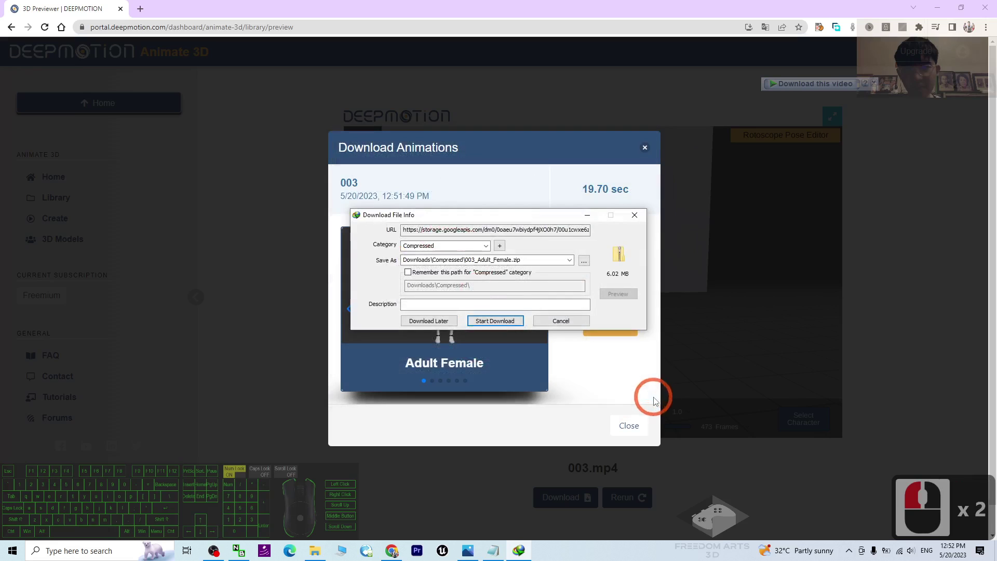
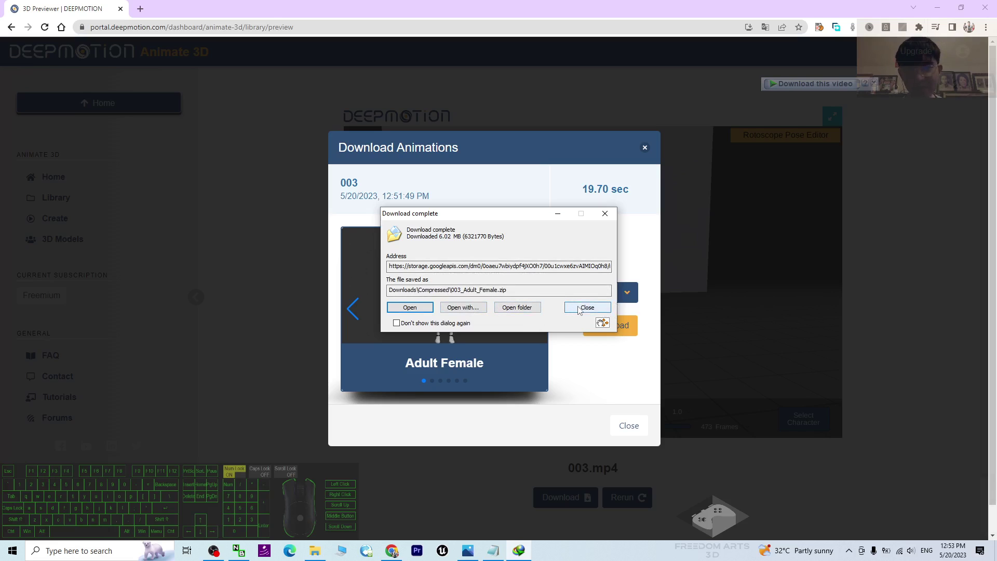
Show the downloaded 003_Adult_Female.zip in its Downloads\Compressed folder
{"action": "left_click", "coordinate": [519, 314]}
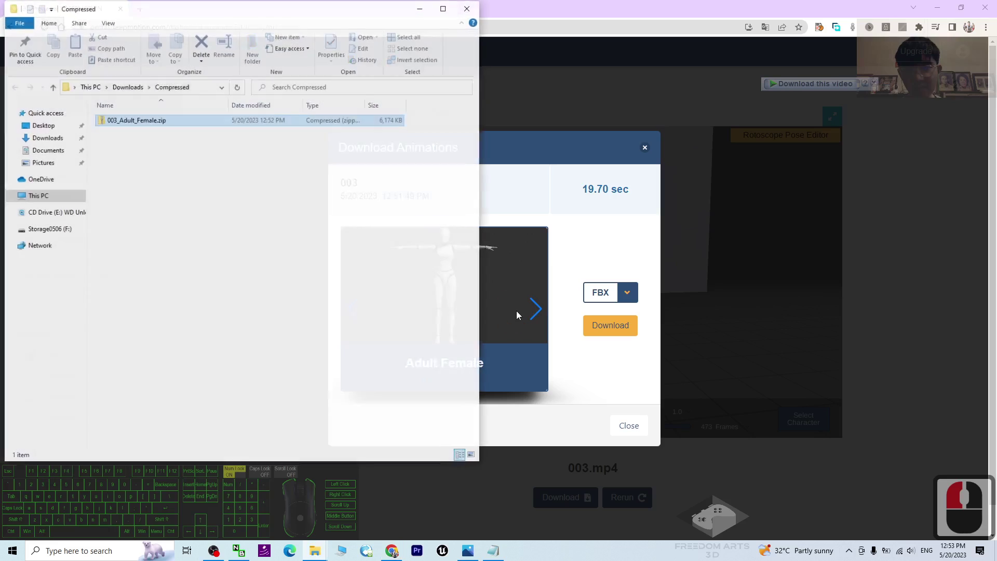
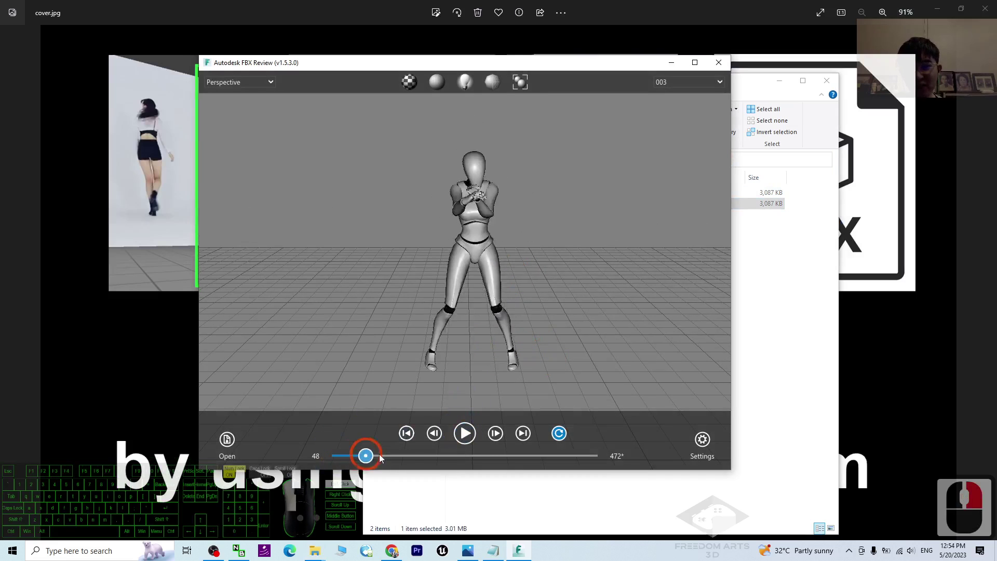
Play back the 003_Adult_Female.fbx dance animation in Autodesk FBX Review and close the viewer
{"action": "left_click_drag", "start_coordinate": [450, 456], "coordinate": [853, 331]}
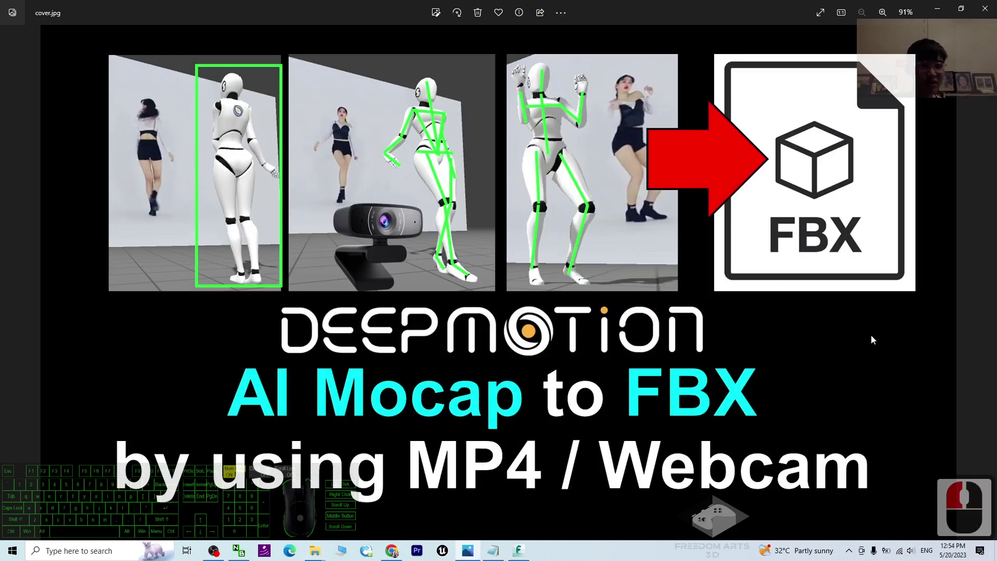